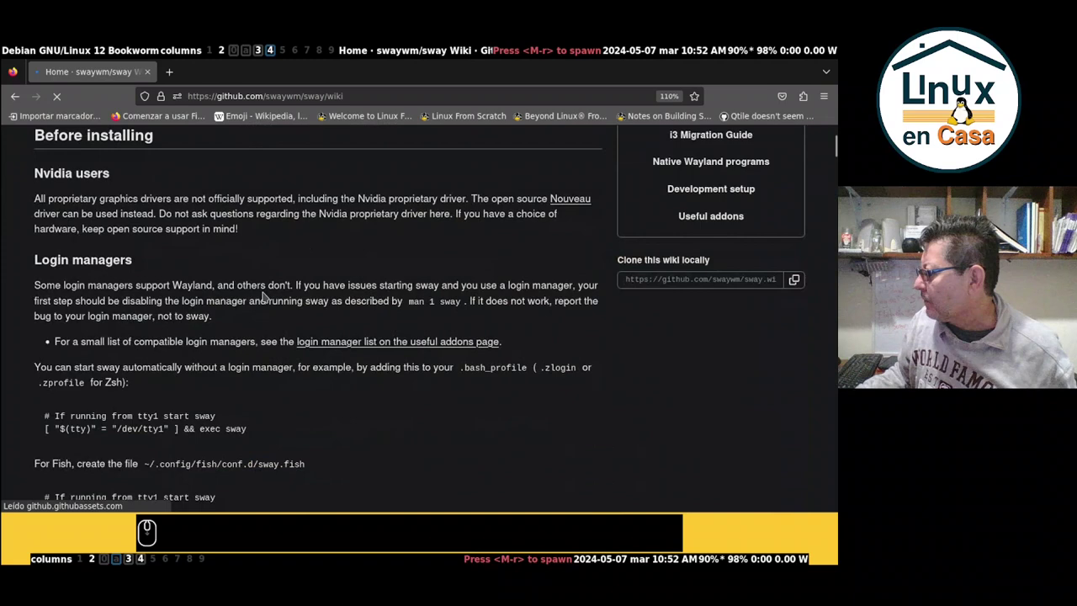
Find the keyboard volume keys section of the sway wiki by searching 'volum' in the page.
scroll(down, 3)
scroll(down, 3)
scroll(down, 3)
scroll(down, 3)
scroll(down, 3)
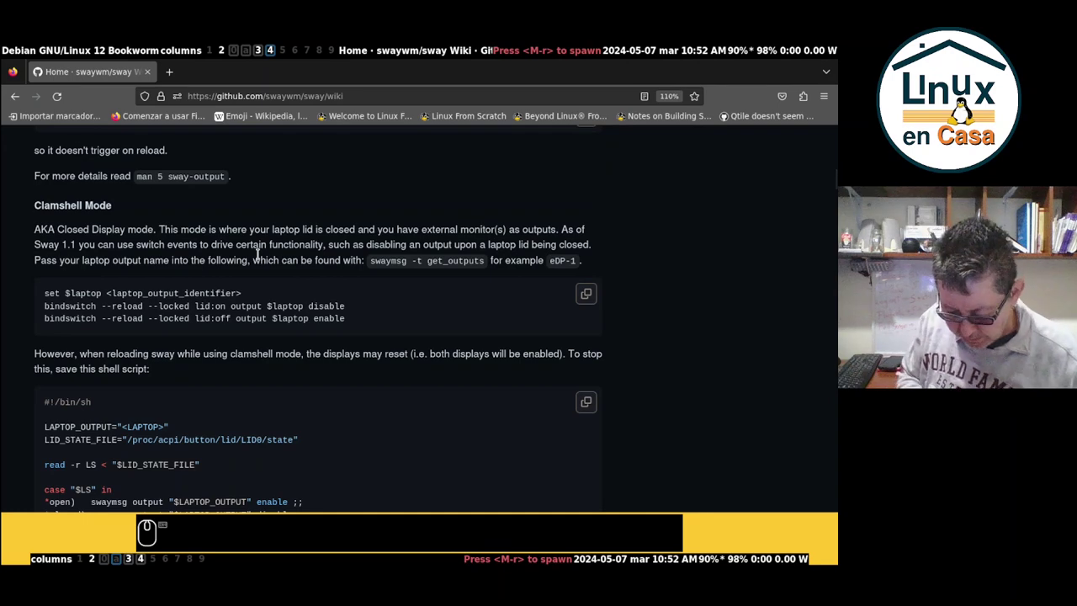
key(ctrl+f)
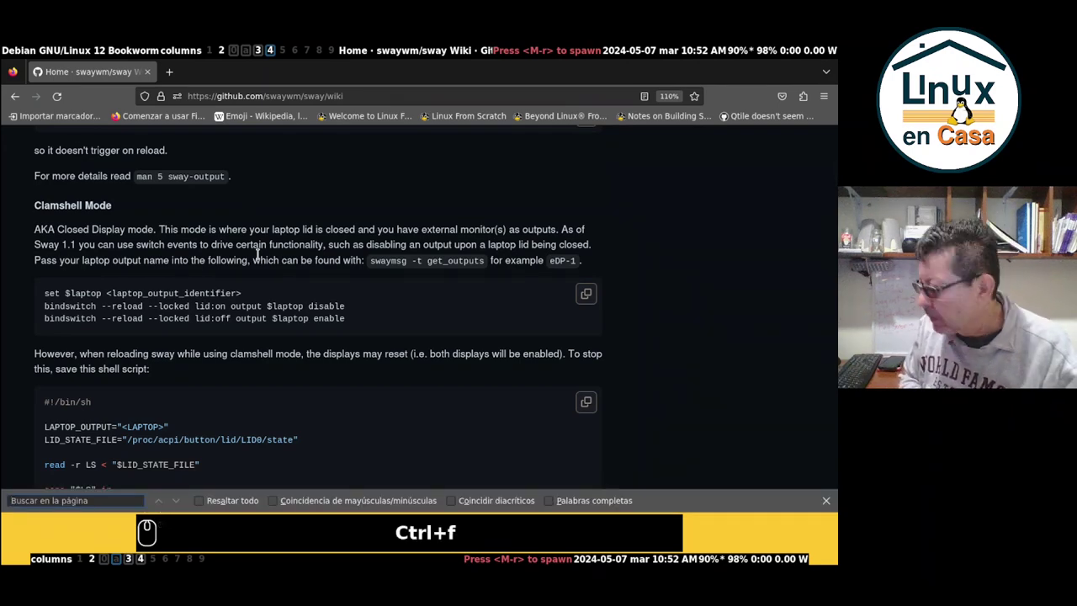
text(volum)
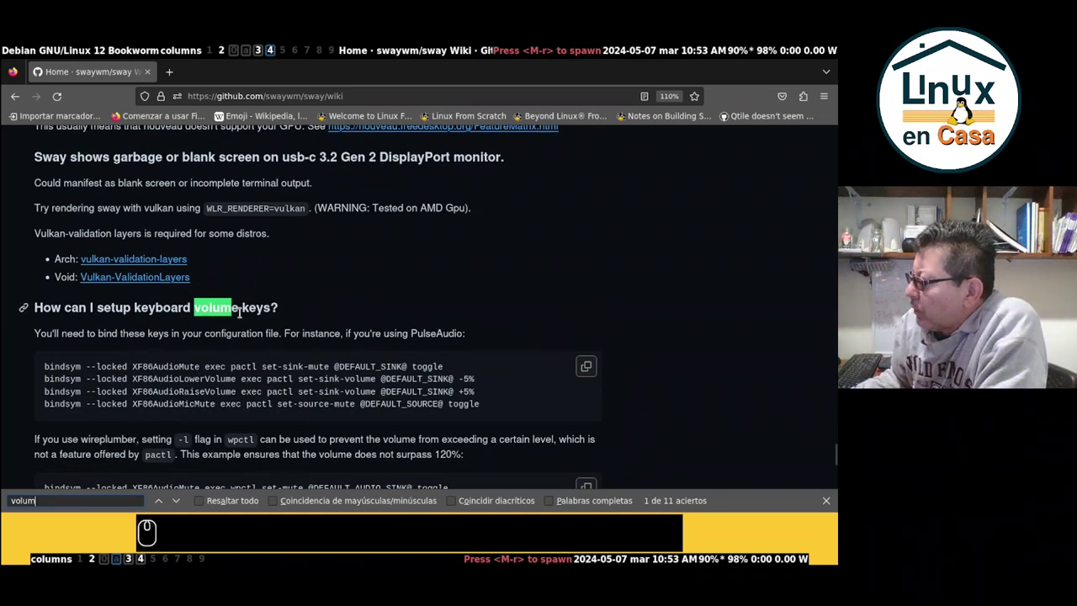
click(321, 310)
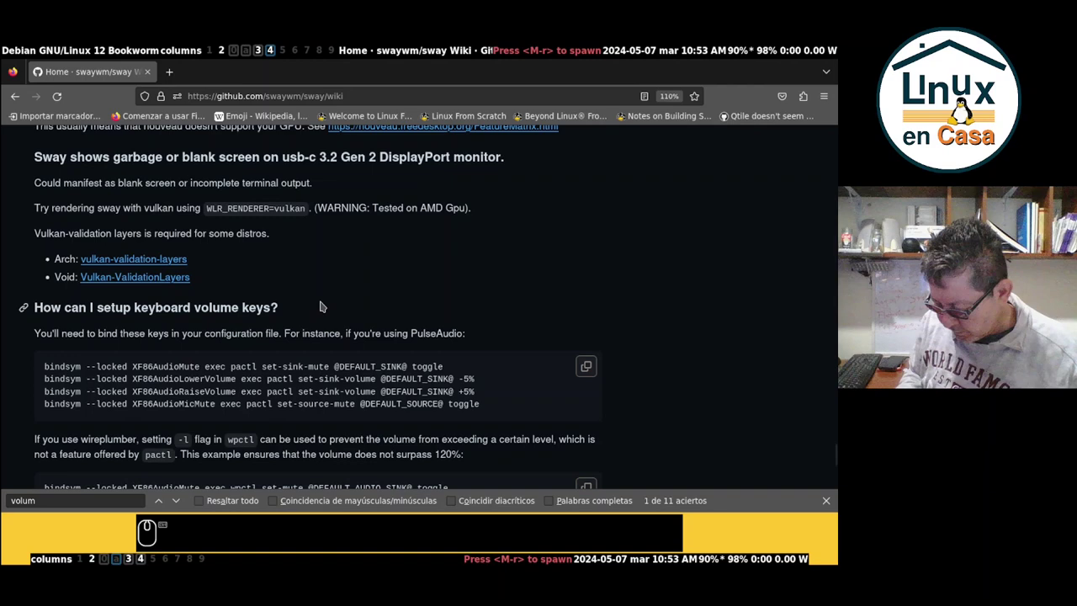
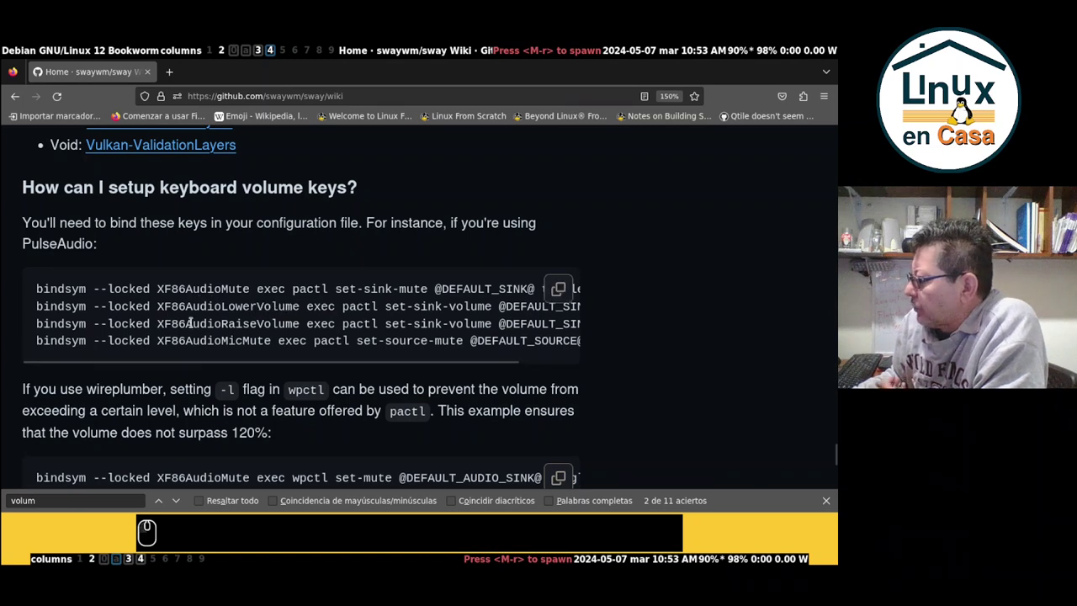
drag(177, 368, 242, 368)
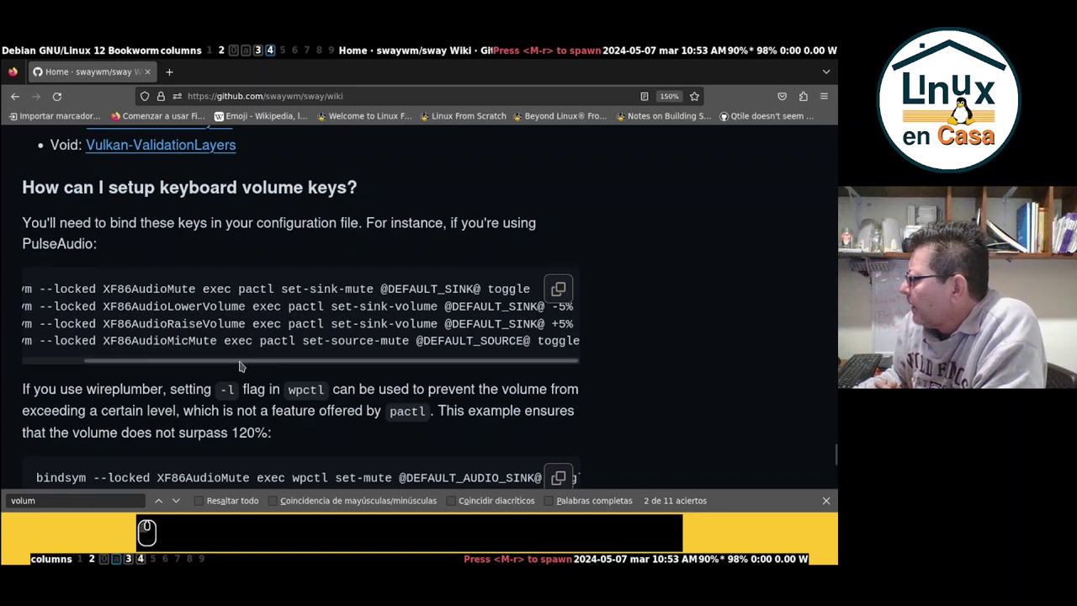
drag(241, 368, 252, 374)
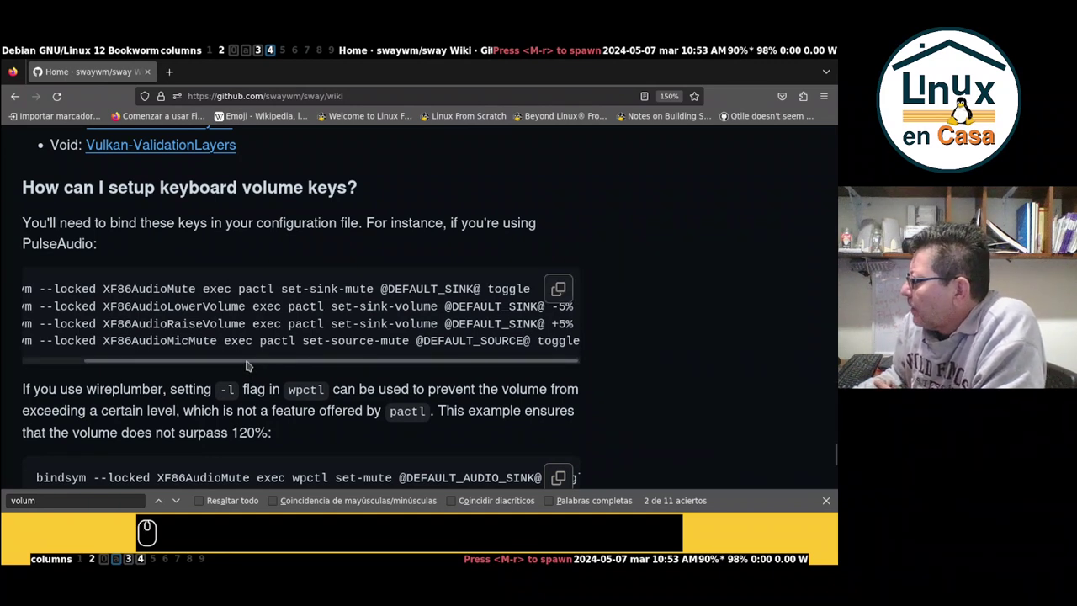
drag(248, 368, 270, 362)
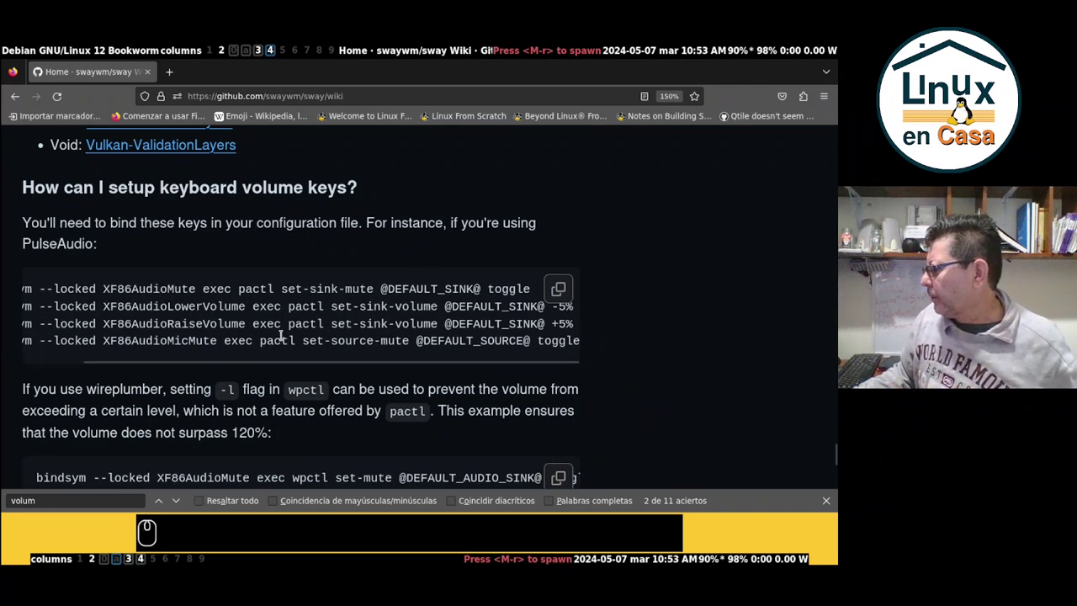
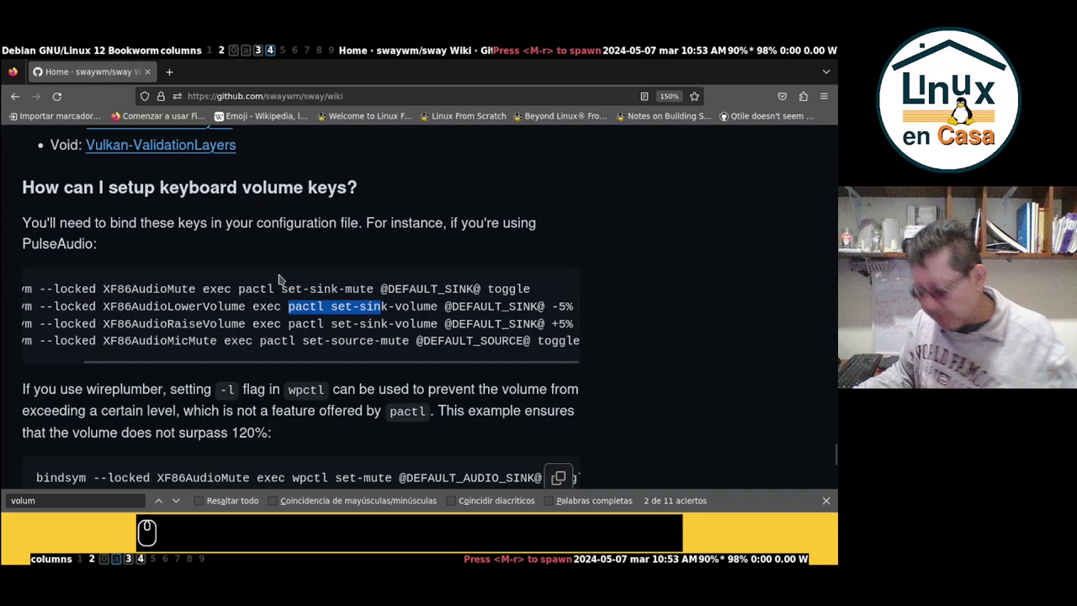
Switch to the YouTube Studio workspace to read the viewer's volume-cap comment.
key(super+2)
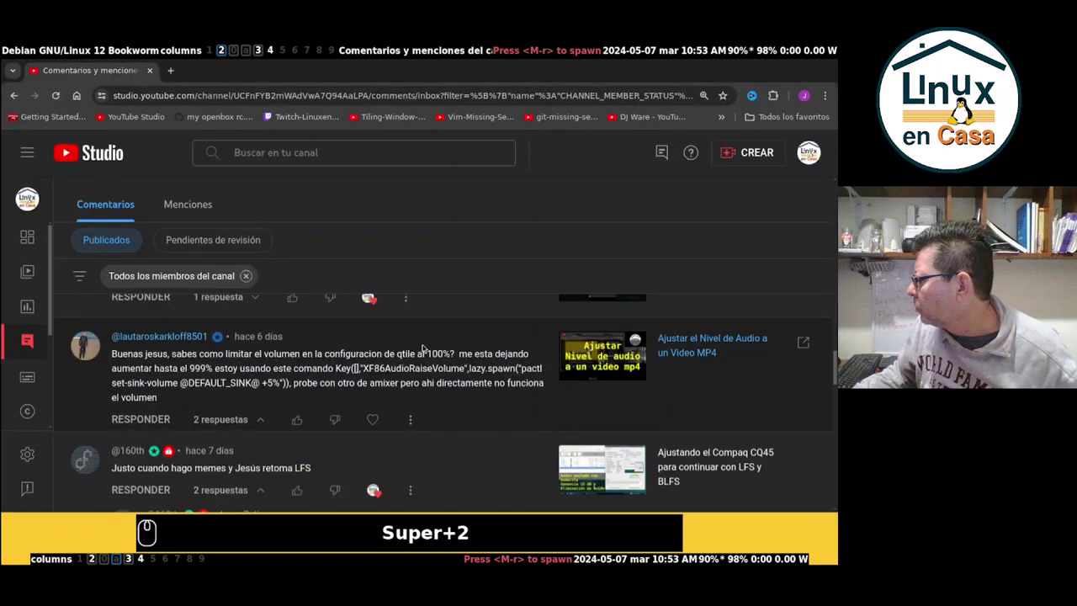
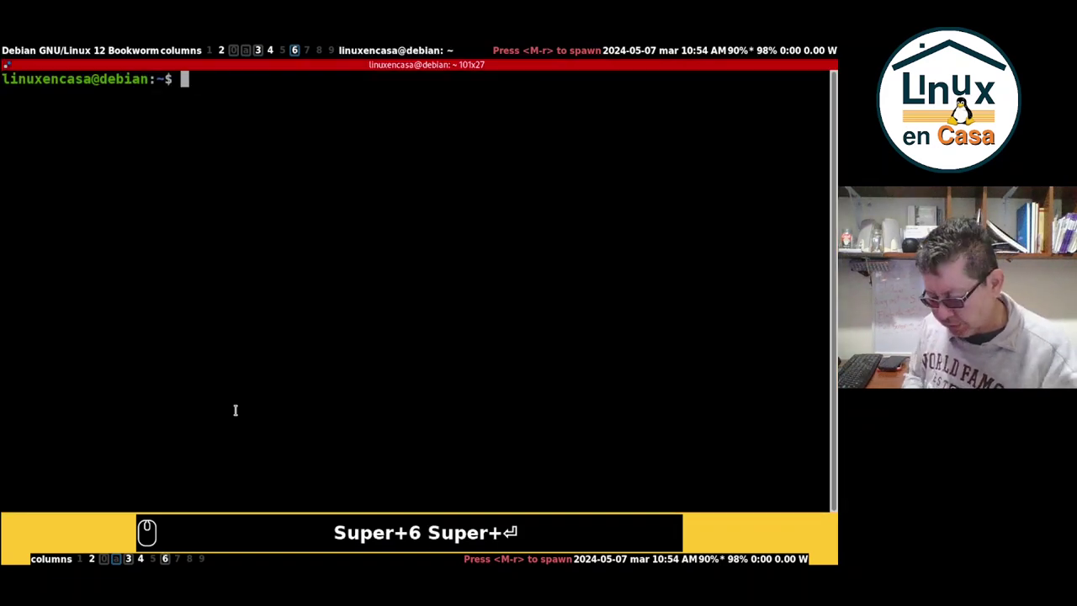
Navigate into ~/.config/qtile in the terminal and list its files.
text(cd .co)
key(Tab)
key(Return)
text(s)
key(Return)
text(dqt)
key(Tab)
key(Return)
text(ls)
key(super+Return)
Open config.py in nano.
text(nan)
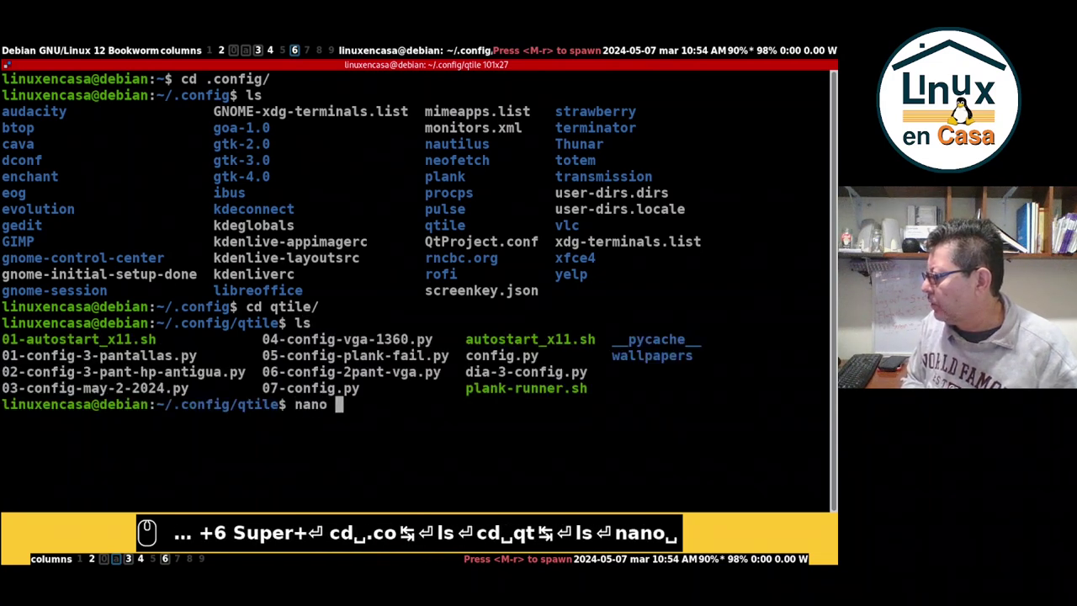
text(qti)
key(BackSpace)
key(BackSpace)
key(BackSpace)
text(con)
key(Tab)
key(Return)
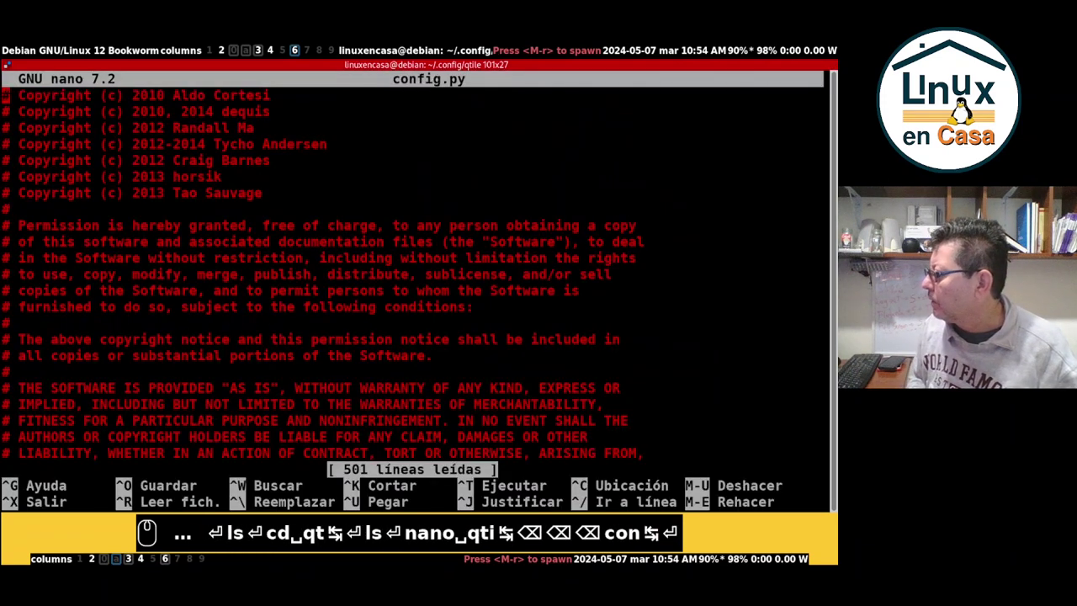
Scroll config.py to the wpctl set-volume key bindings with the 1.1 limit.
key(Return)
key(Down)
key(Down)
key(Down)
key(Down)
key(Page_Down)
key(Page_Down)
key(Page_Down)
key(Page_Down)
key(Page_Down)
key(Up)
key(Up)
key(Up)
key(Up)
key(Up)
key(Up)
key(Up)
key(Up)
key(Up)
key(Down)
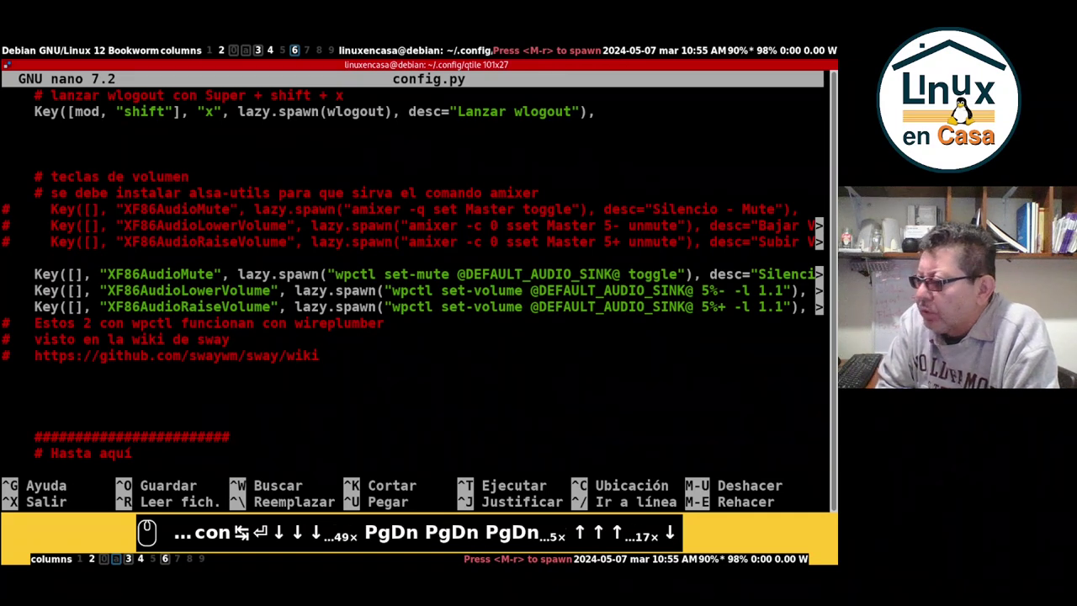
key(Up)
key(Down)
key(Right)
key(Right)
key(Right)
key(Right)
key(Right)
key(Right)
key(Down)
key(Left)
key(Left)
key(Down)
key(Up)
key(Up)
key(Down)
key(Down)
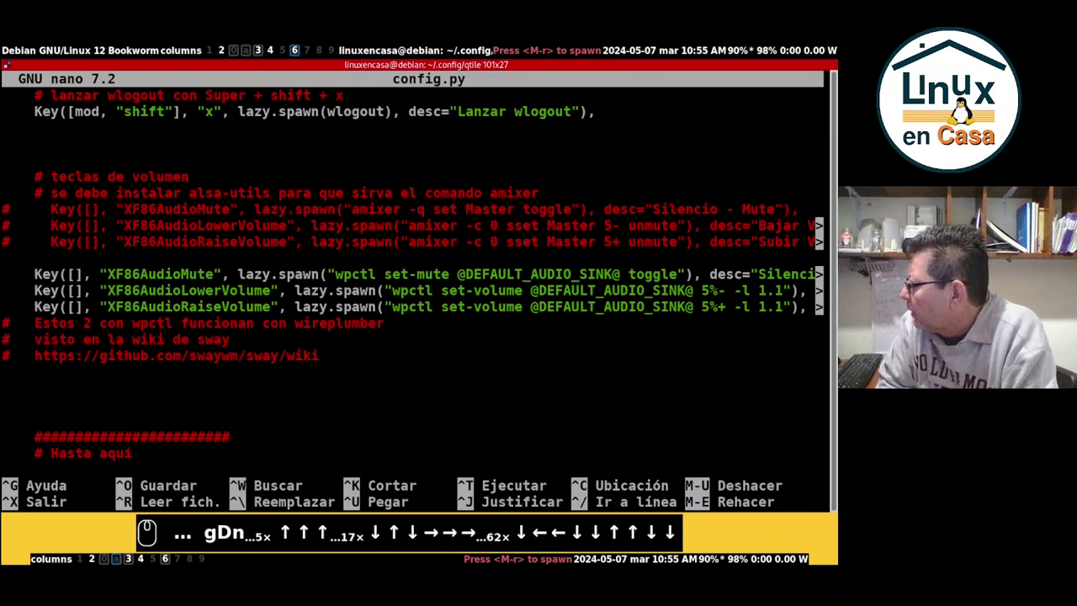
key(Up)
key(Up)
key(Up)
key(Right)
key(Right)
key(Right)
key(Right)
key(Right)
key(Right)
key(Right)
key(Right)
key(Right)
key(Right)
key(Right)
key(Left)
key(Left)
key(Left)
key(Left)
key(Left)
key(Left)
key(Left)
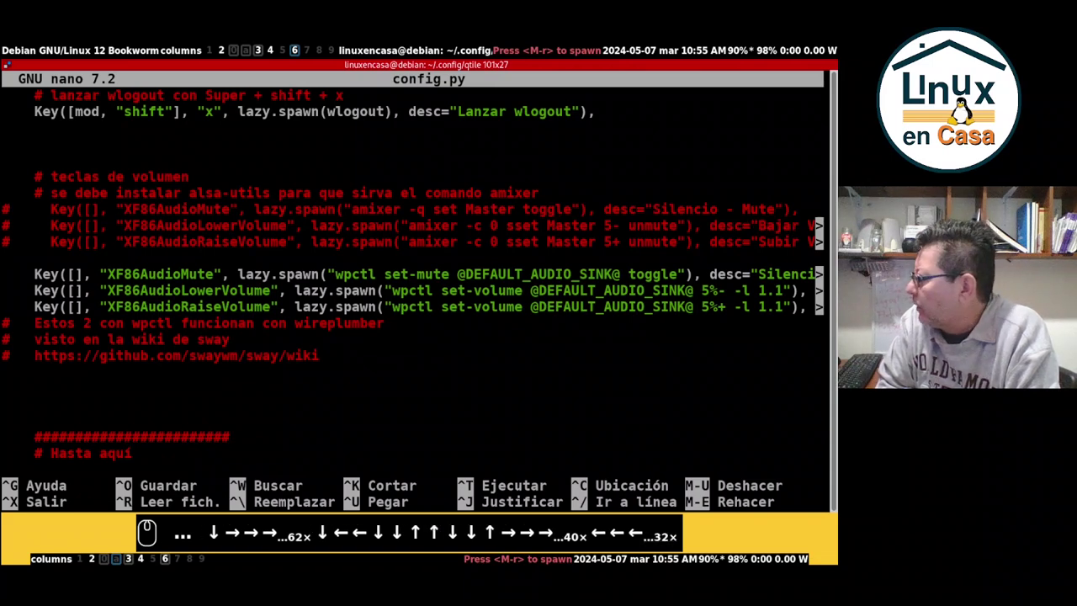
key(Down)
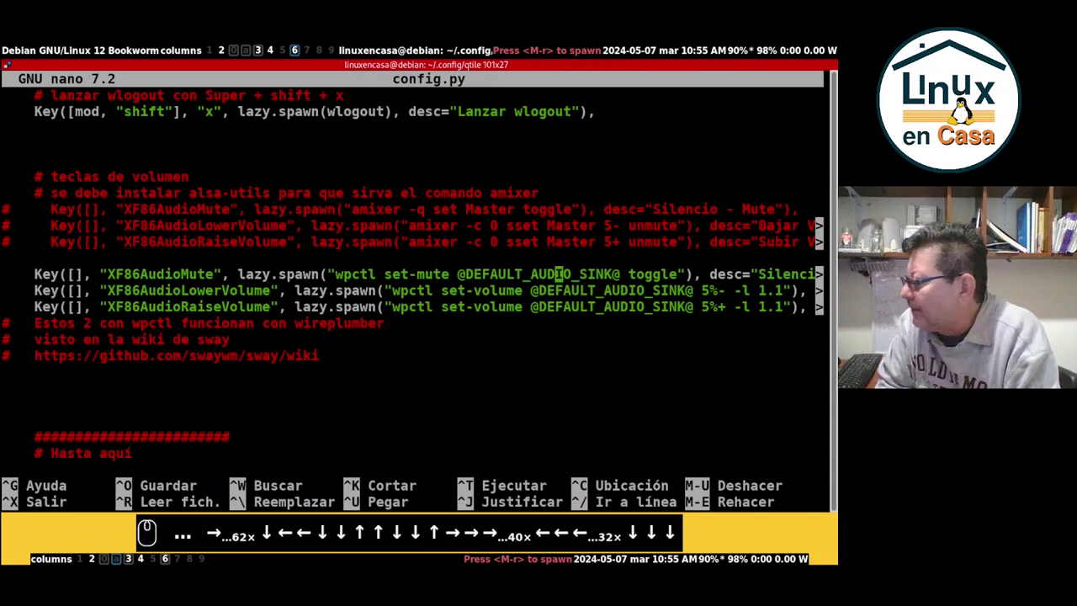
text(…62× ↓ ← ← ↓ ↓ ↑ ↑ ↓ ↓ ↑ → → →→→→→→→→→→→→→→→→→→→→→→→→→→→→→→→→→→→→→→→→ ← ← ←←←←←←←←←←←←←←←←←←←←←←←←←←←←←←←← ↓ ↓ ↓)
key(Left)
key(Left)
key(Left)
key(BackSpace)
text(← ← ↓ ↓ ↑ ↑ ↓ ↓ ↑ → → →→→→→→→→→→→→→→→→→→→→→→→→→→→→→→→→→→→→→→→→ ← ← ←←←←←←←←←←←←←←←←←←←←←←←←←←←←←←←← ↓ ↓ ↓)
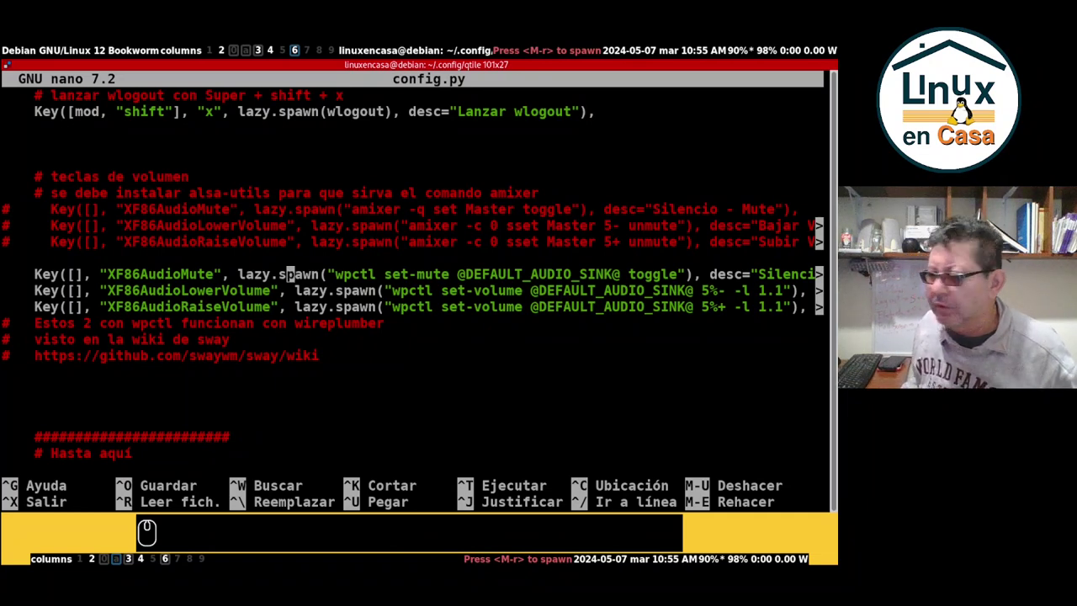
key(Left)
key(Left)
key(Left)
key(Left)
key(Left)
key(Left)
key(Right)
key(Right)
key(Right)
key(Right)
key(Right)
key(Right)
key(Right)
key(Right)
key(Right)
key(Right)
key(Right)
key(Right)
key(Right)
key(Right)
key(Right)
key(Right)
key(Right)
key(Right)
key(Right)
key(Right)
key(Right)
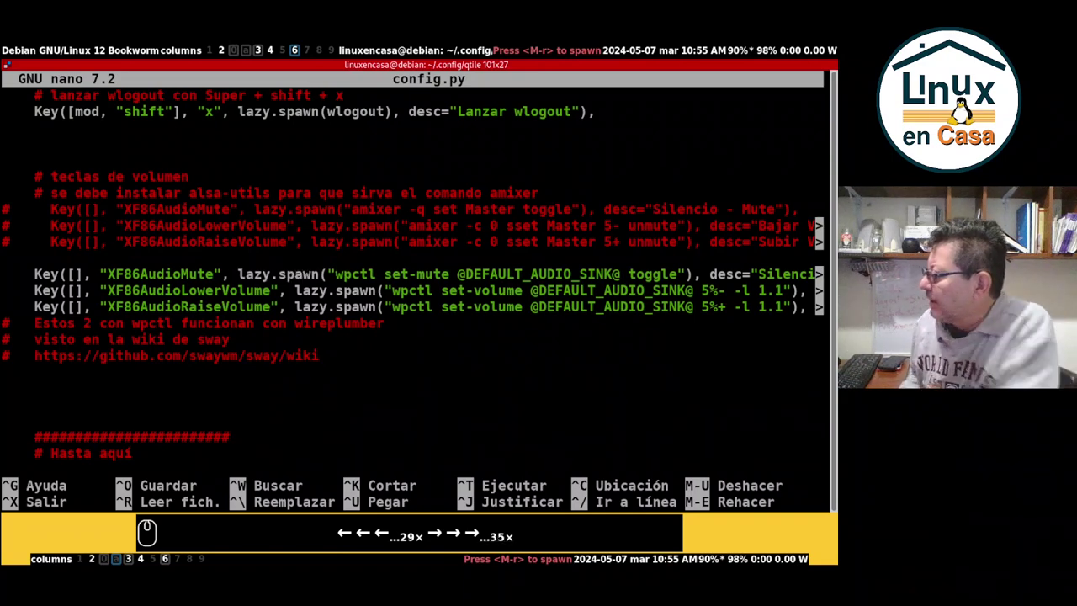
key(Right)
key(Right)
key(Left)
key(Left)
key(Left)
key(Left)
key(Left)
key(Right)
key(Right)
key(Right)
key(Right)
key(Right)
key(Right)
key(Right)
key(Right)
key(Right)
key(Right)
key(Right)
key(Right)
key(Right)
key(Right)
key(Right)
key(Right)
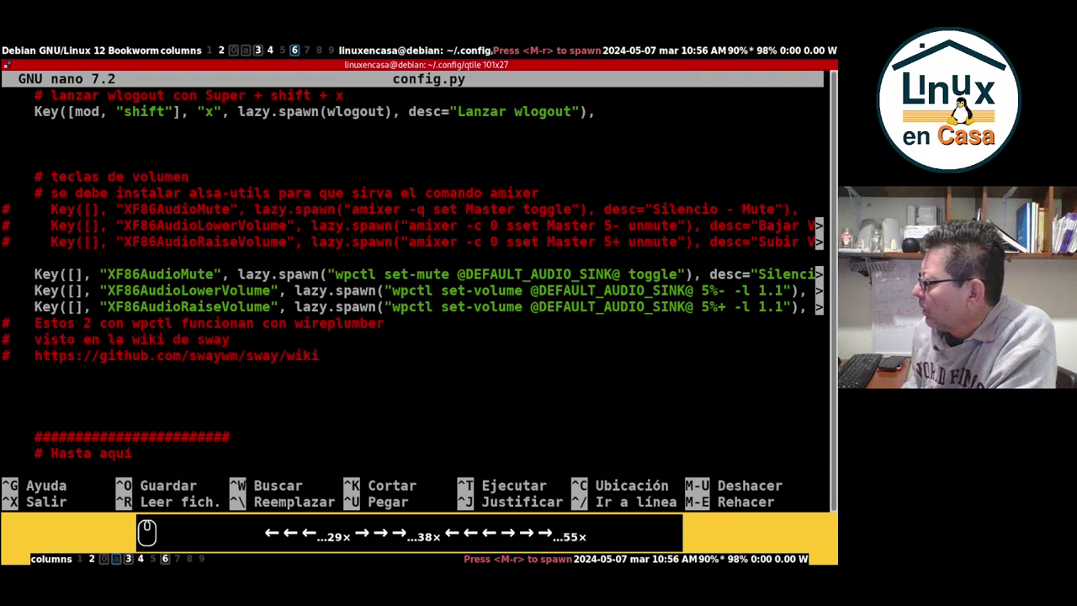
key(Right)
key(Right)
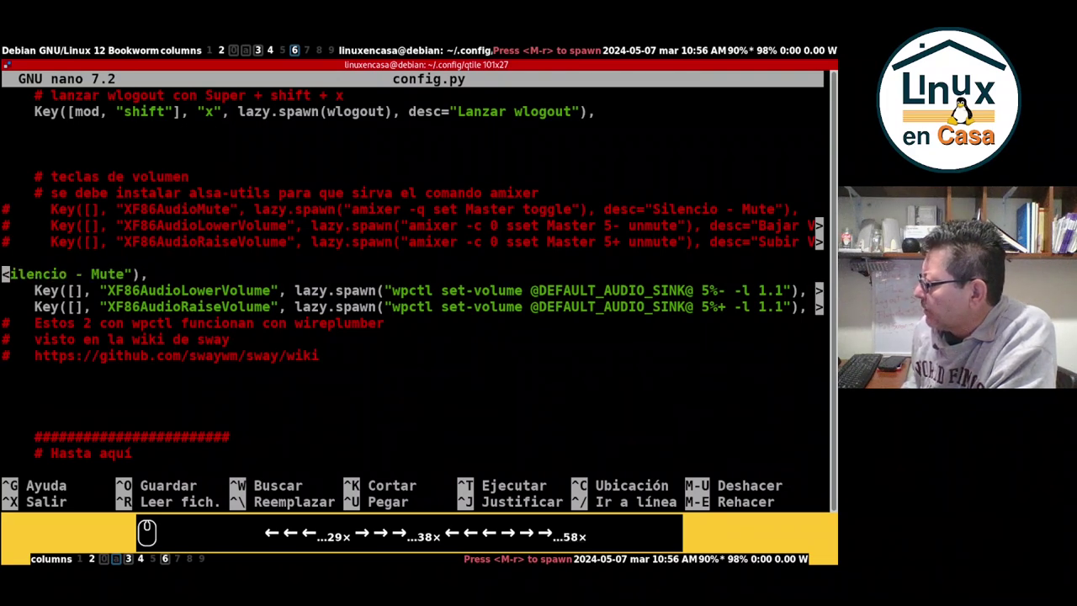
key(Right)
key(Left)
key(Left)
key(Left)
key(Left)
key(Left)
key(Left)
key(Left)
key(Left)
key(Left)
key(Left)
key(Left)
key(Left)
key(End)
key(BackSpace)
key(Left)
key(Left)
key(Left)
key(Left)
key(Left)
key(Left)
key(Left)
key(Left)
key(Left)
key(Right)
key(Right)
key(Right)
key(Right)
key(Right)
key(Right)
key(Right)
key(Right)
key(Right)
key(Right)
key(Right)
key(Right)
key(Right)
key(Right)
key(Right)
key(Right)
key(Right)
key(Right)
key(Right)
key(Right)
key(Right)
key(Right)
key(Right)
key(Right)
key(Right)
key(Right)
key(Right)
key(Right)
key(Right)
key(Right)
key(Right)
key(Right)
key(Right)
key(Right)
key(Right)
key(Right)
key(Right)
key(Right)
key(Right)
key(Right)
key(Right)
key(Right)
key(Right)
key(Right)
key(Right)
key(Right)
key(Right)
key(Right)
key(BackSpace)
key(Left)
key(Left)
key(Left)
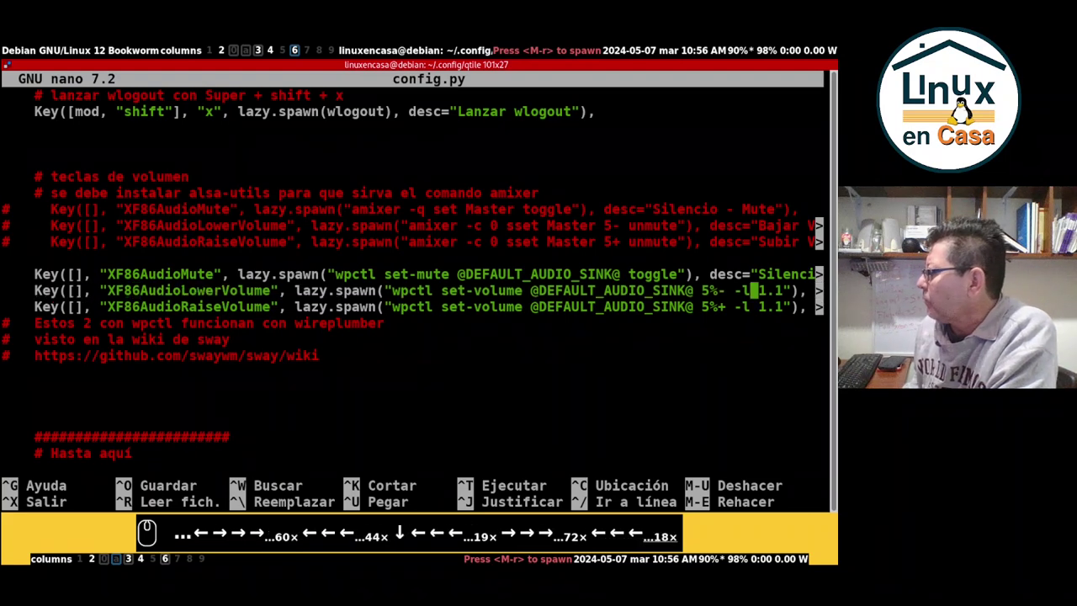
key(Left)
key(Left)
key(Left)
key(Left)
key(Left)
key(Left)
key(Left)
key(Down)
key(Up)
key(Right)
key(Right)
key(Right)
key(Right)
key(Right)
key(Right)
key(Right)
key(Right)
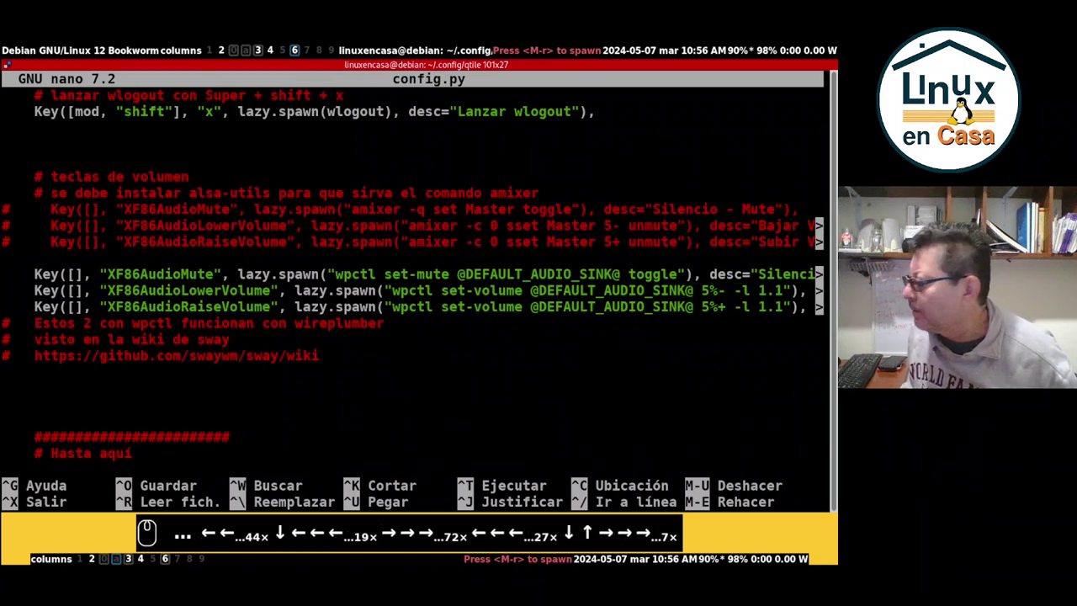
key(Right)
key(Right)
key(Right)
key(Right)
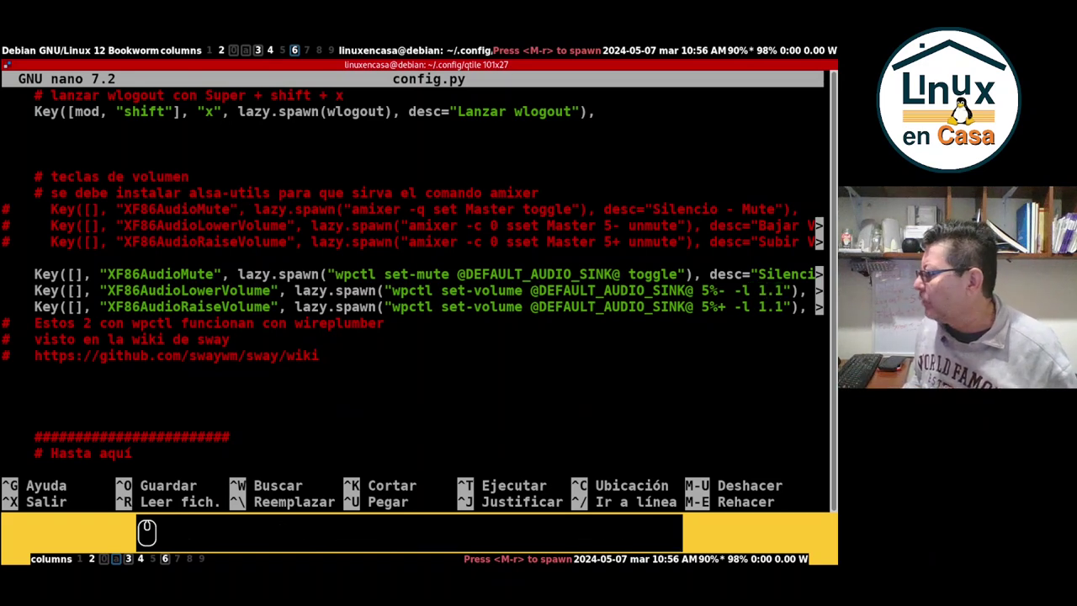
key(Left)
key(Left)
key(Left)
key(Left)
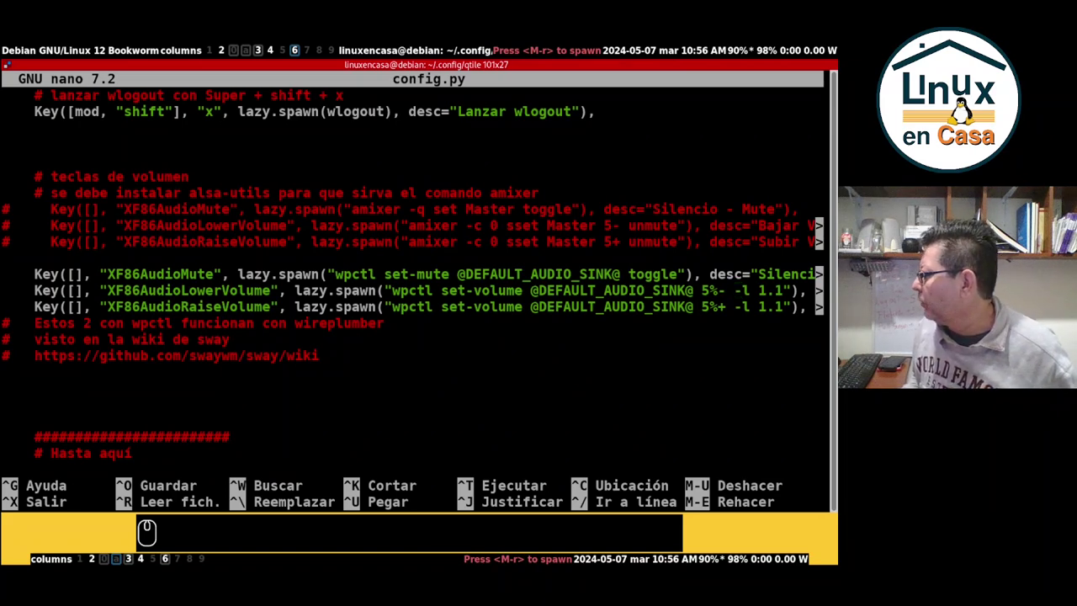
key(Up)
key(Up)
key(Up)
key(Left)
key(Left)
key(Left)
key(Left)
key(Right)
key(Right)
key(Right)
key(Right)
key(Down)
key(Down)
key(Down)
key(Down)
key(Right)
key(Right)
key(Right)
key(Right)
key(Right)
key(Right)
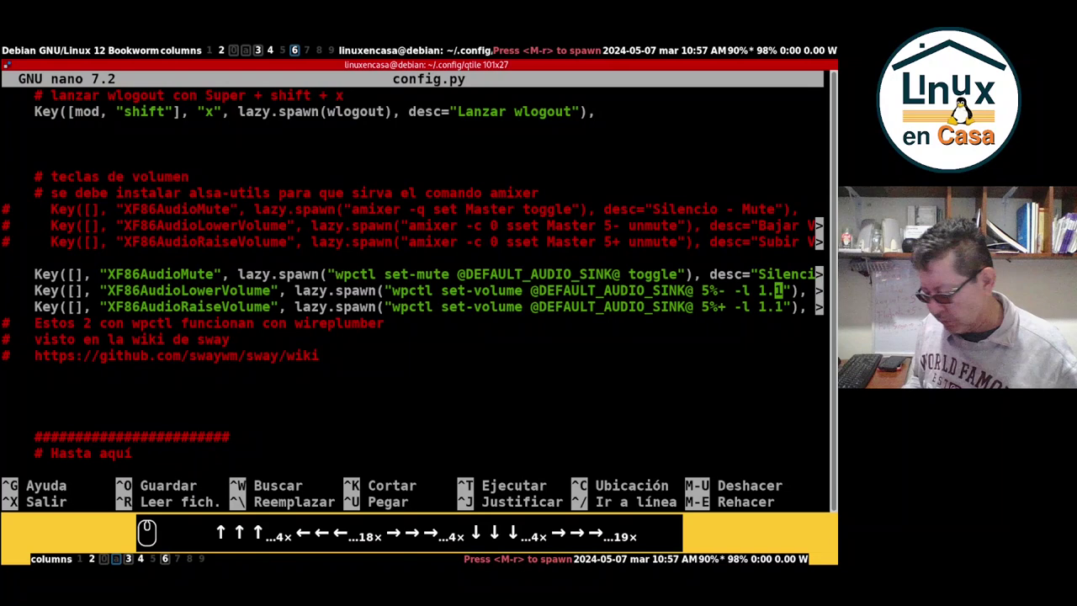
key(Left)
key(Left)
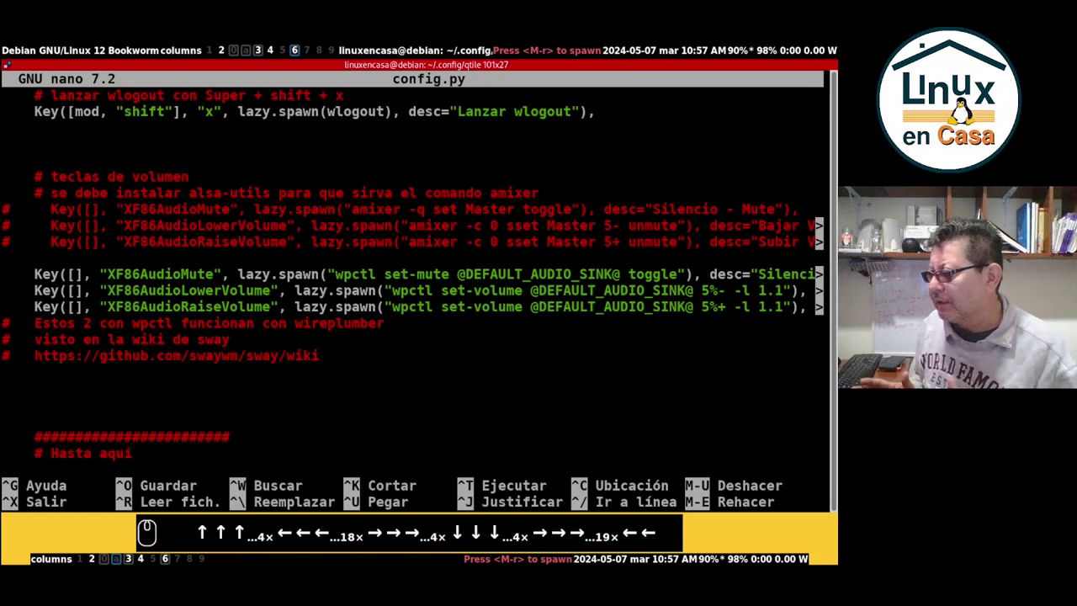
Change the -l limit from 1.1 to 1.0 on both wpctl set-volume lines.
key(Right)
key(Right)
key(0)
key(Delete)
text(←←←←←←←←←←←←←←←←←← →→→→ ↓↓↓↓ →→→→→→→→→→→→→→→→→→→ ←←→→ 0 Del)
key(Down)
key(Down)
key(Left)
key(Delete)
key(Delete)
key(0)
text(0)
key(Down)
key(Up)
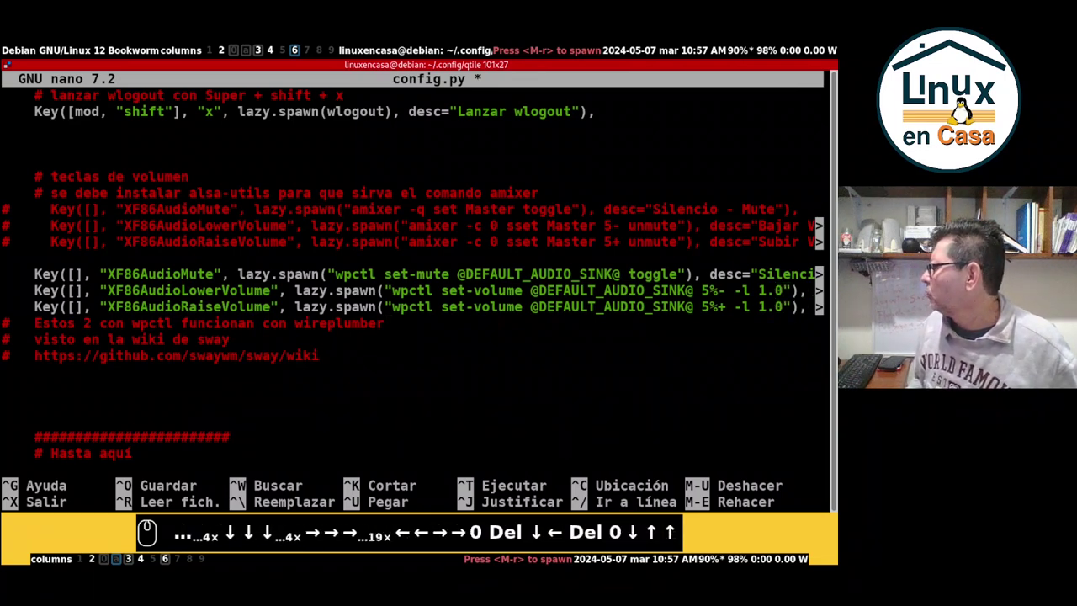
Save config.py under the same name and switch to workspace 6.
key(ctrl+o)
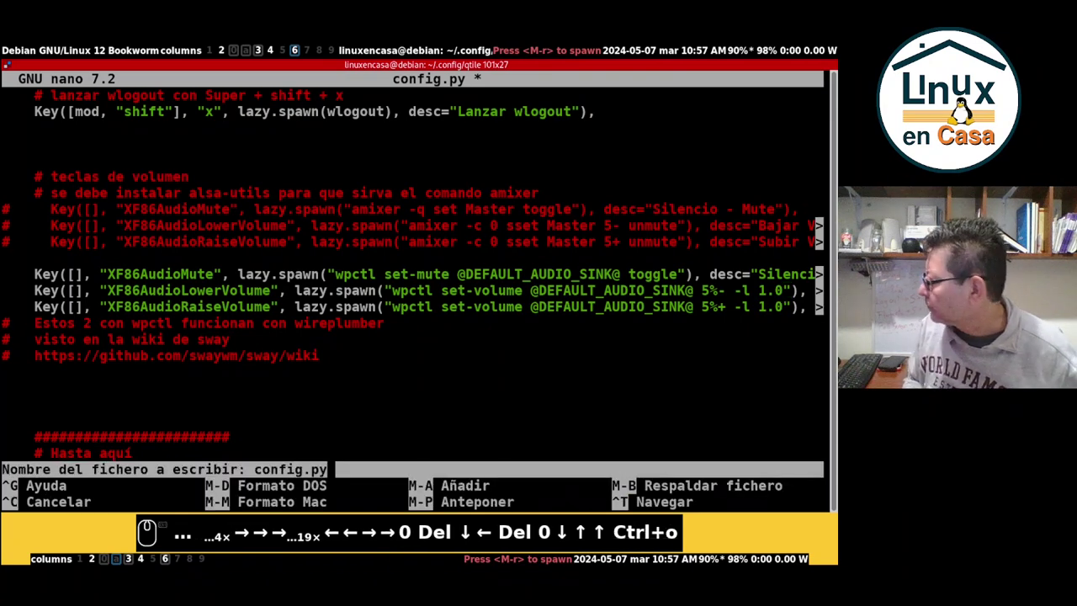
text(4× → → →→→→→→→→→→→→→→→→→→→ ← ← → → 0 Del ↓ ← Del 0 ↓ ↑ ↑)
key(Return)
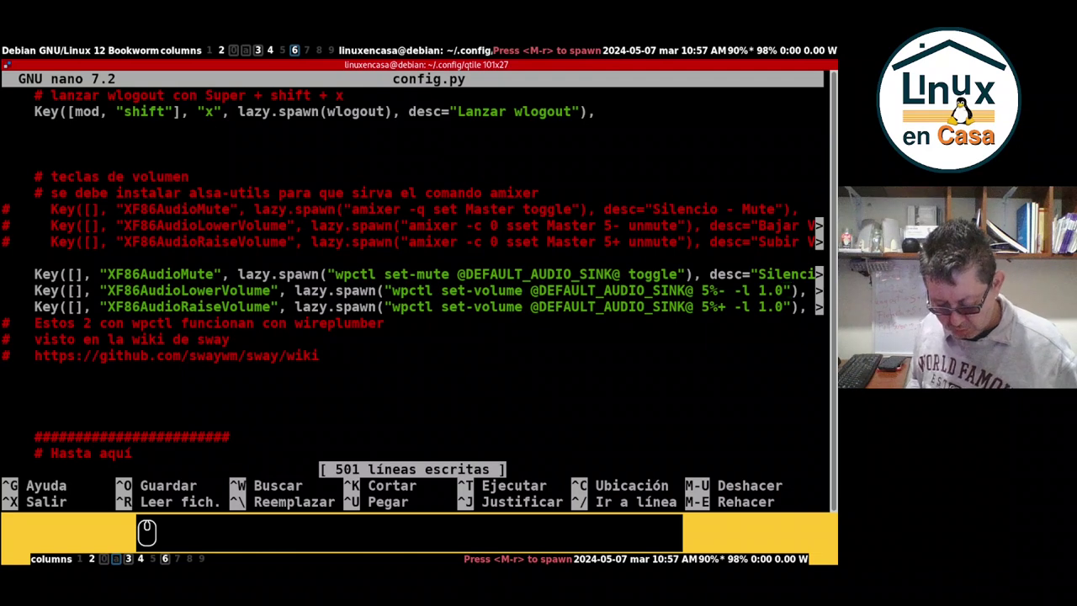
key(super+6)
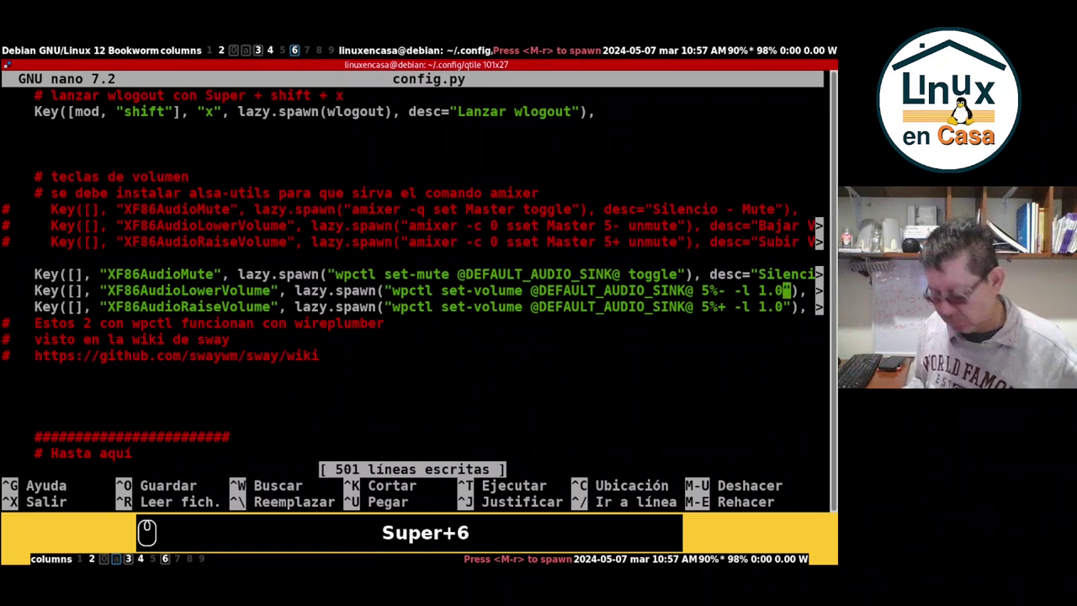
Launch Thunar from the rofi launcher on an empty workspace.
key(super+8)
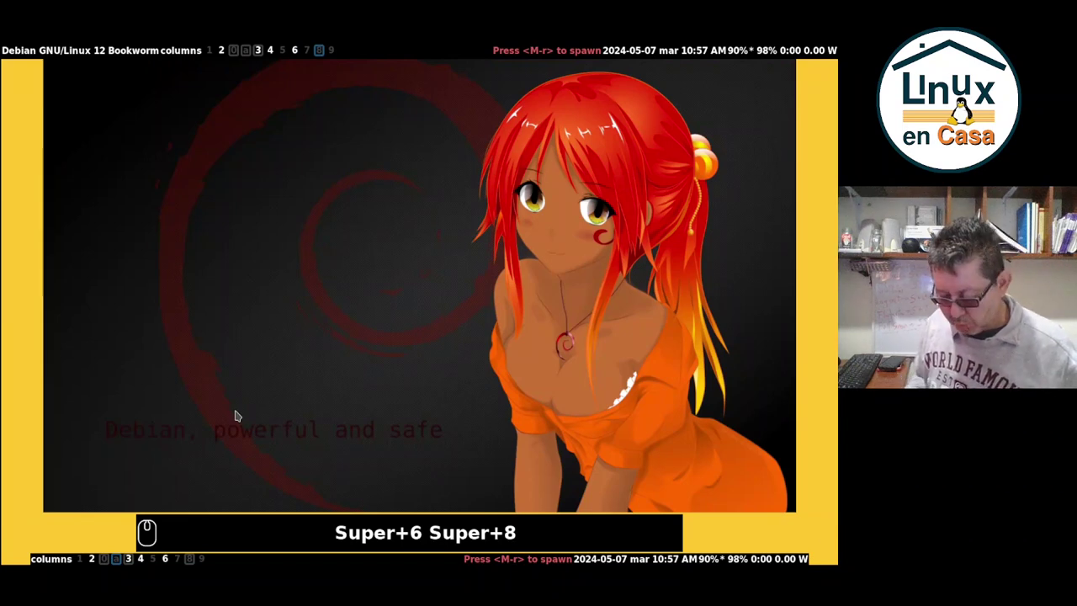
key(alt+super+d)
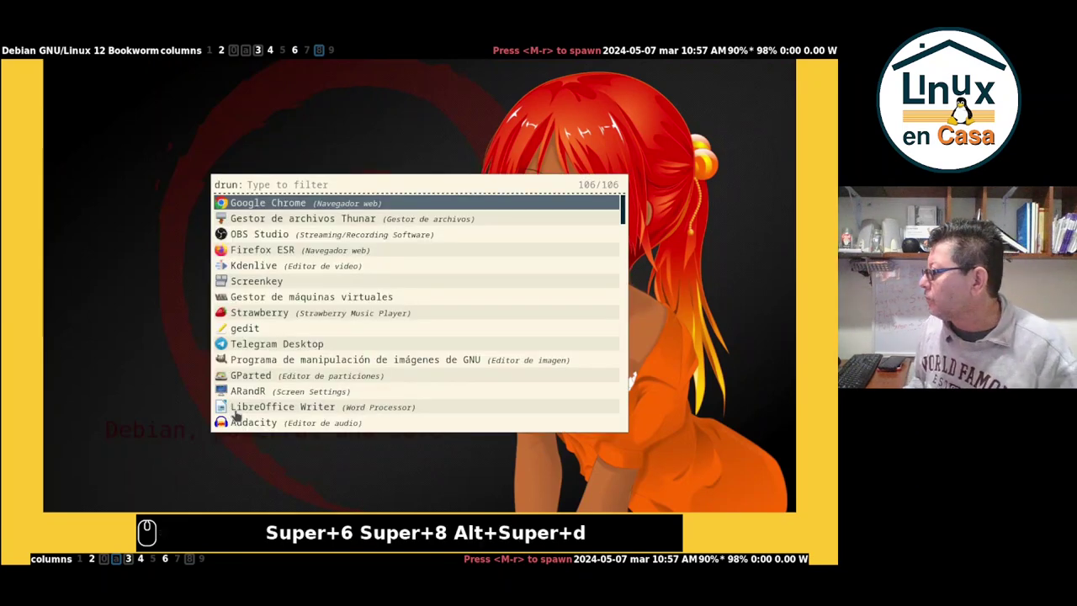
key(Down)
key(Return)
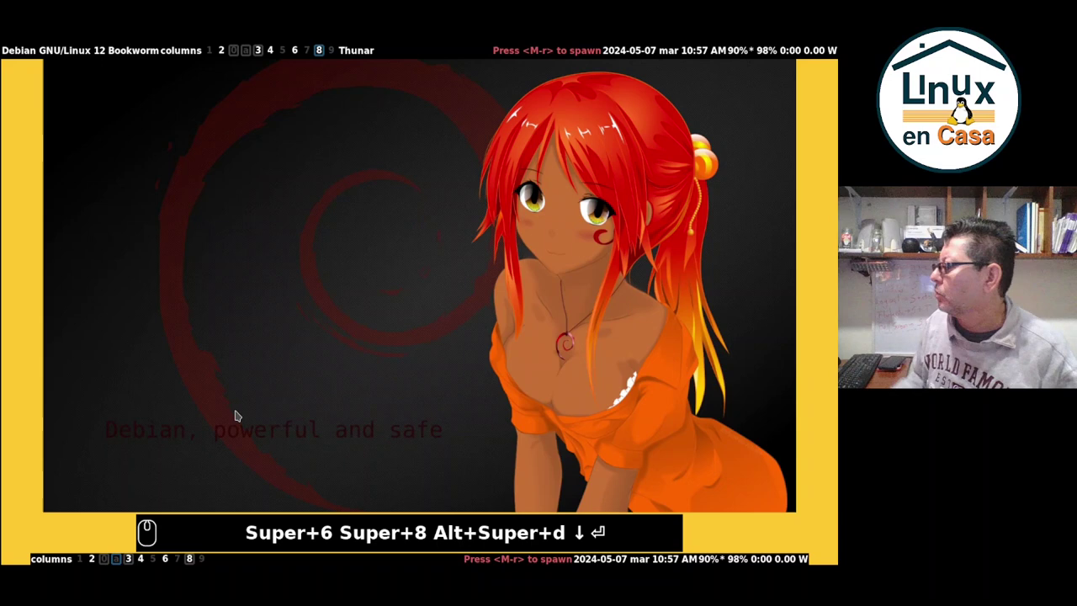
Browse to Videos/comunidad/musica-de-yeiron and play its first dancepop MP3 in VLC.
click(214, 439)
scroll(down, 3)
scroll(down, 3)
scroll(down, 3)
click(215, 356)
click(226, 181)
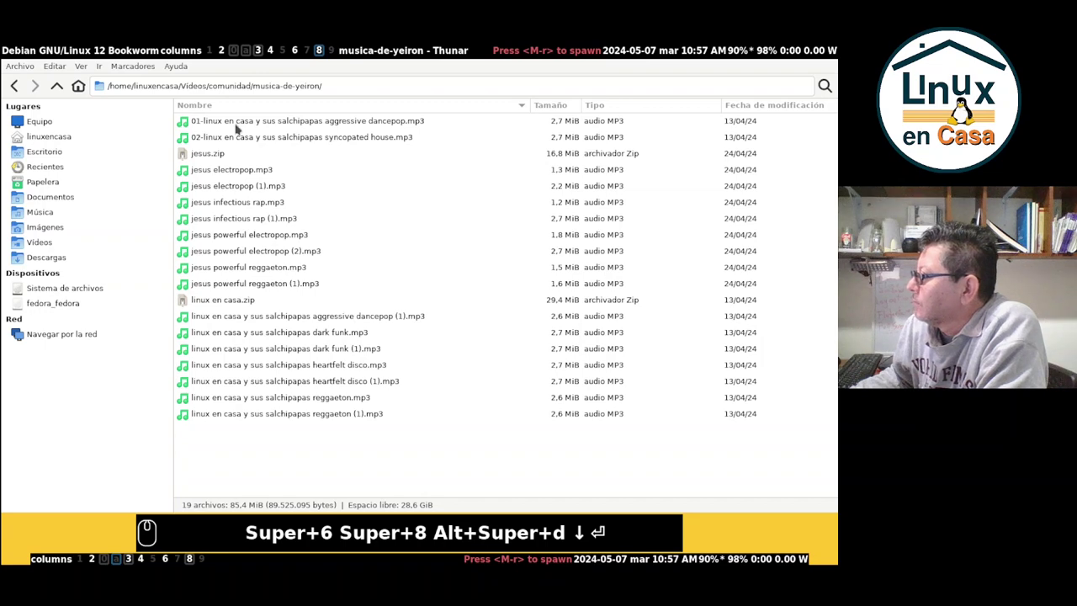
click(243, 117)
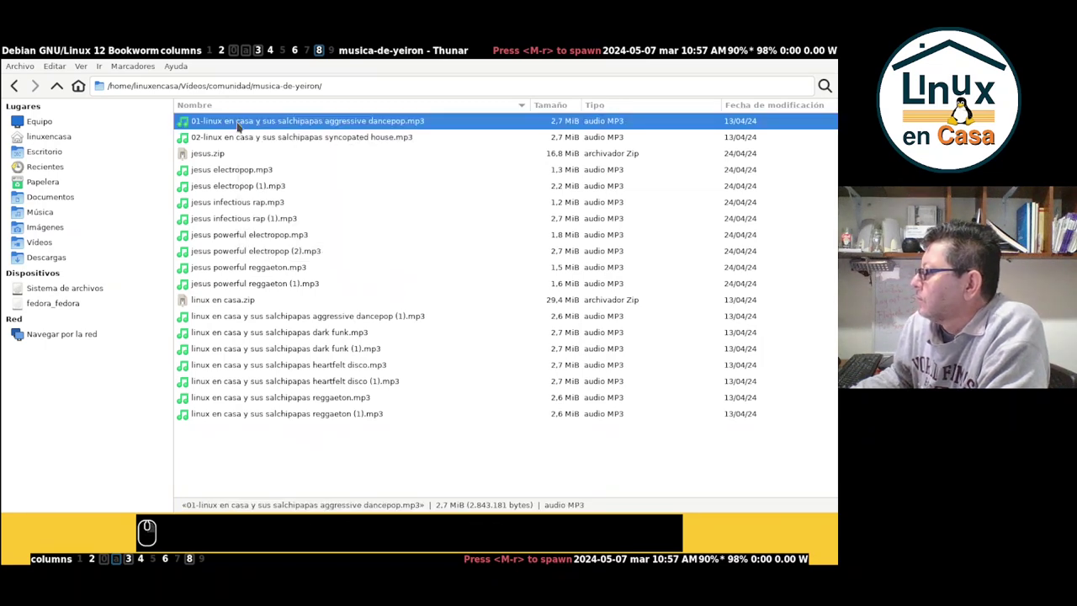
click(243, 118)
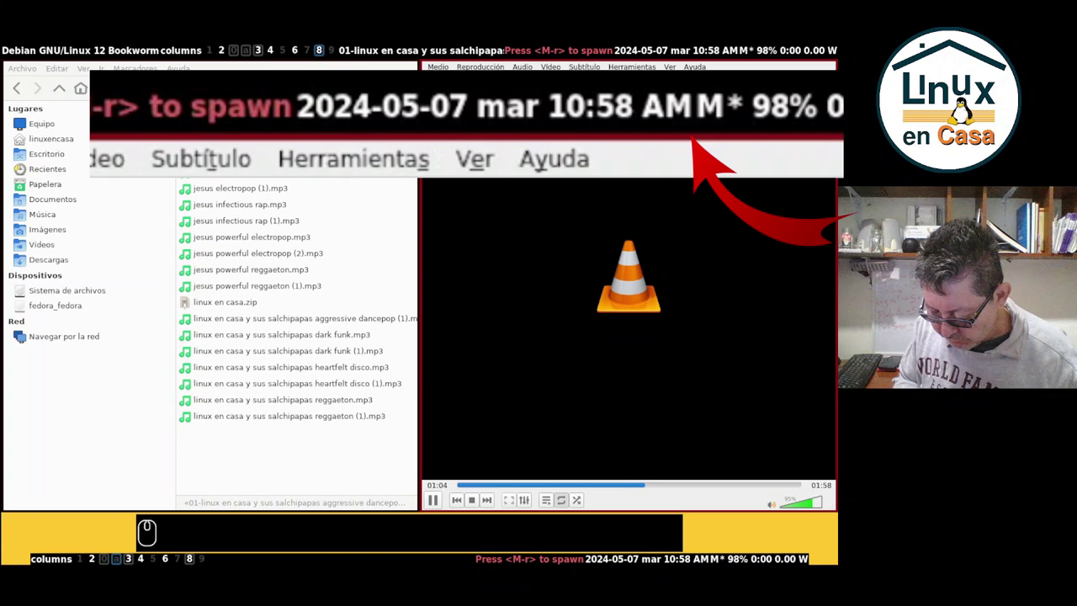
Back in nano, change both set-volume limits from -l 1.0 to -l 1.2.
key(super+6)
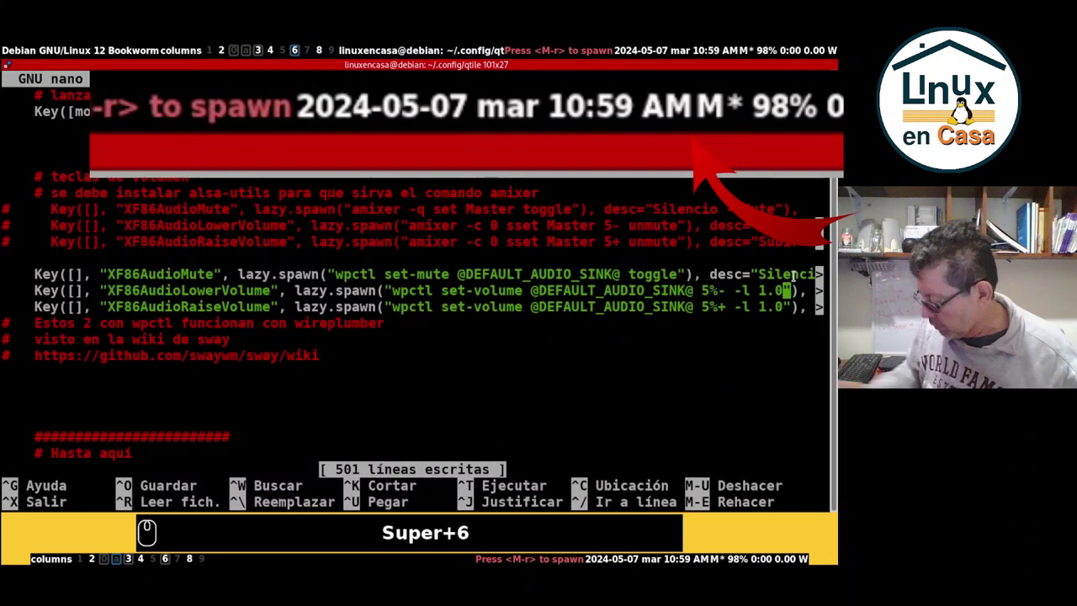
key(Left)
key(Delete)
key(2)
key(Down)
key(Left)
key(2)
key(Delete)
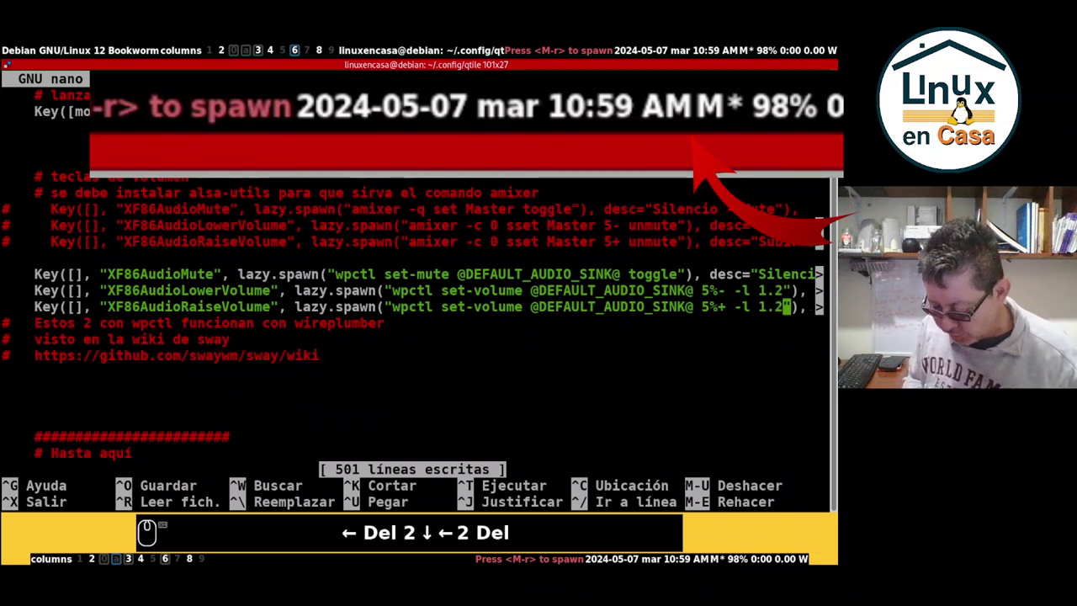
Save config.py, reload Qtile and return to the VLC workspace.
key(ctrl+o)
key(Return)
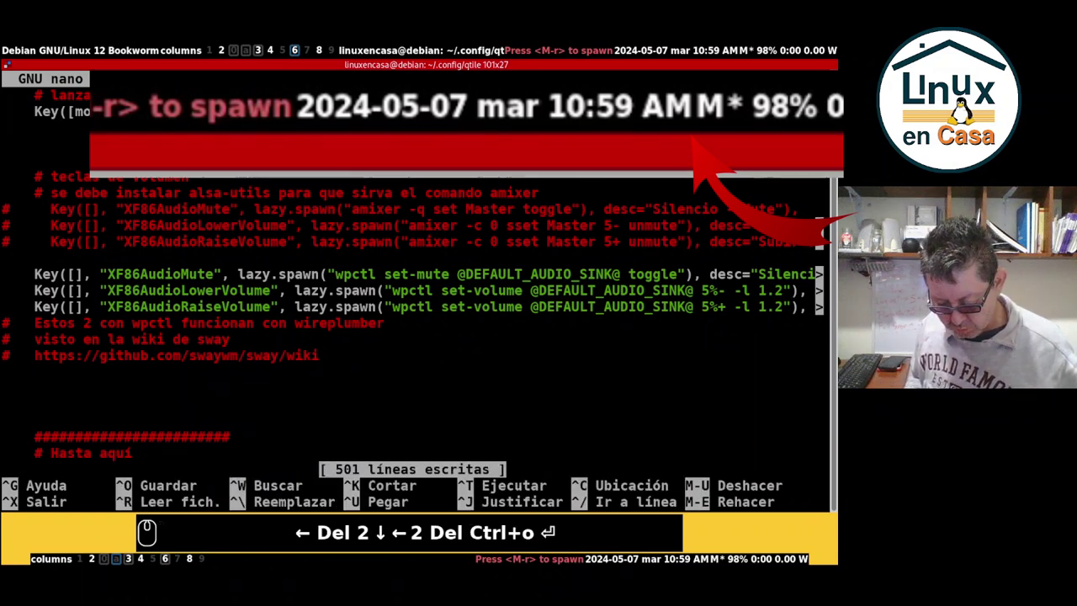
key(ctrl+super+r)
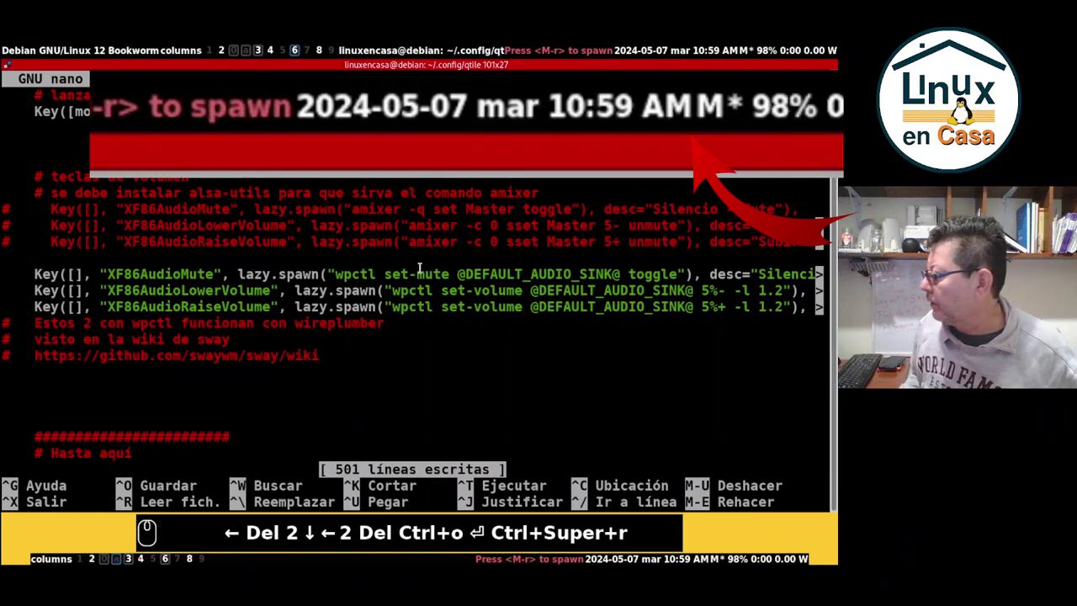
key(super+8)
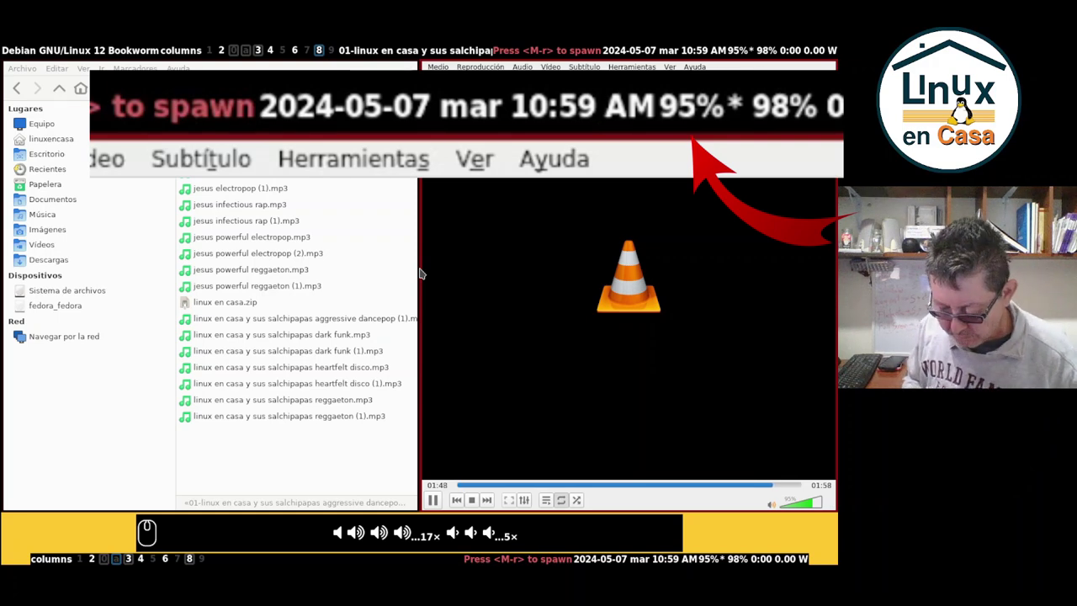
Return to nano and edit both set-volume limits from 1.2 back toward 1.0.
key(super+6)
key(Up)
key(Left)
key(Delete)
key(0)
key(Down)
key(Left)
key(Delete)
Finish the second 1.0 limit, save config.py, reload Qtile and return to VLC.
key(0)
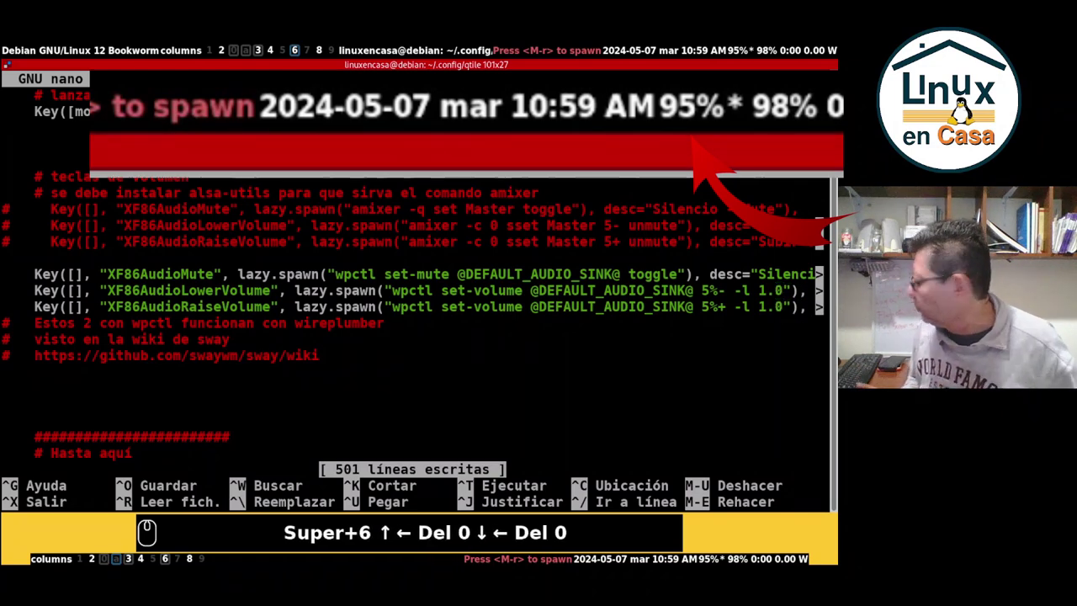
key(ctrl+o)
key(Return)
key(ctrl+super+r)
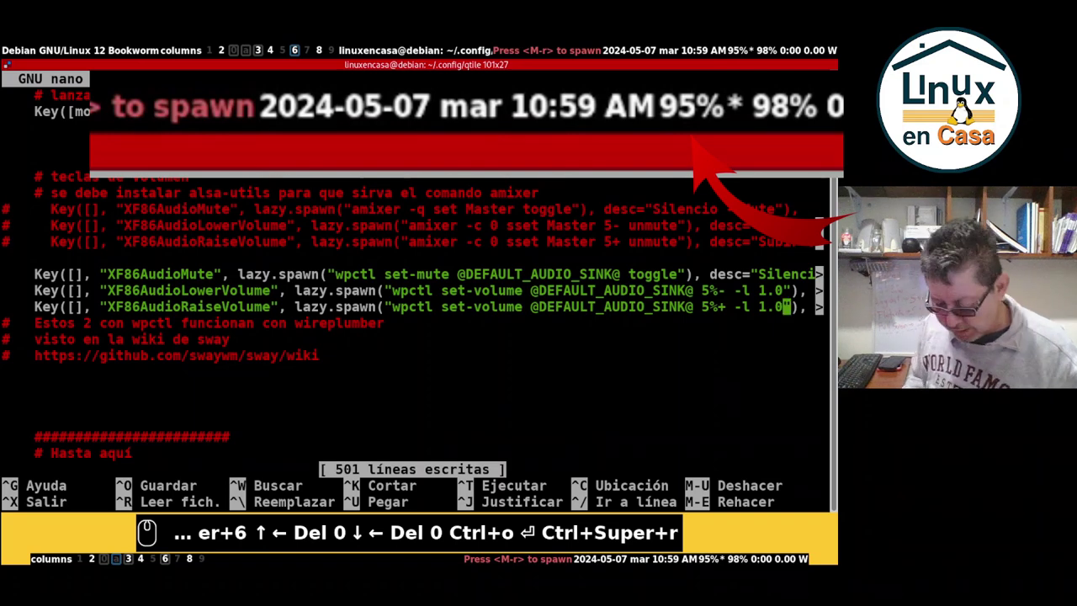
key(super+8)
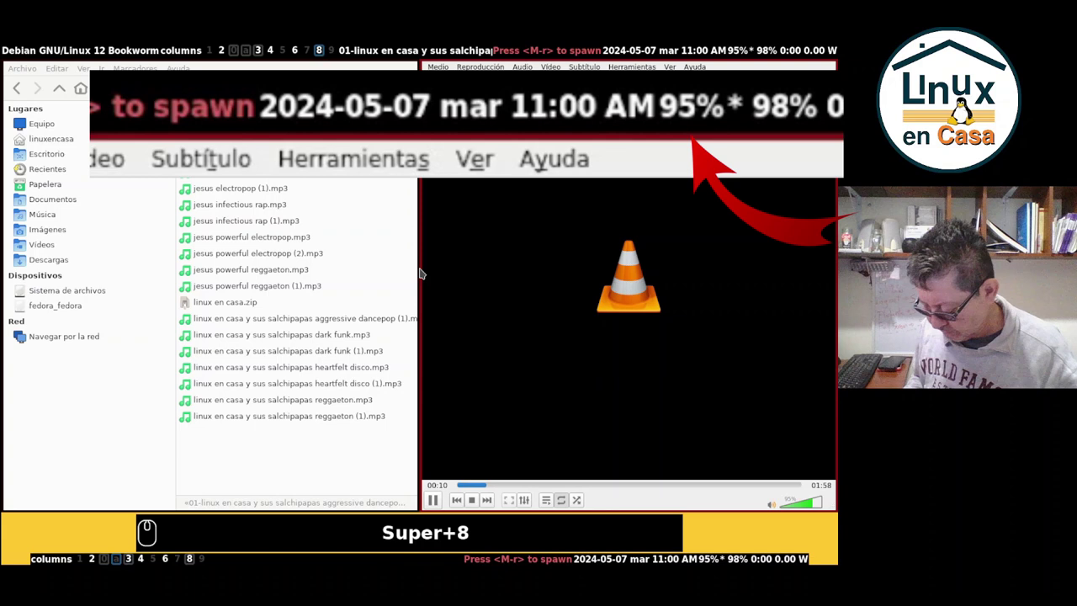
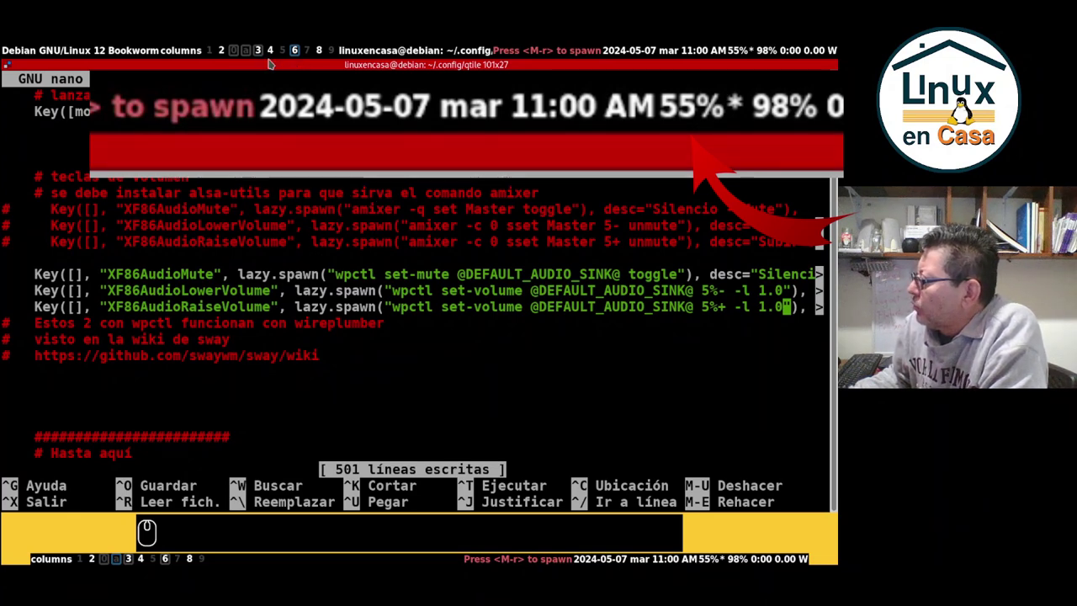
Show the sway wiki's wireplumber wpctl -l example in Firefox on workspace 4.
click(274, 55)
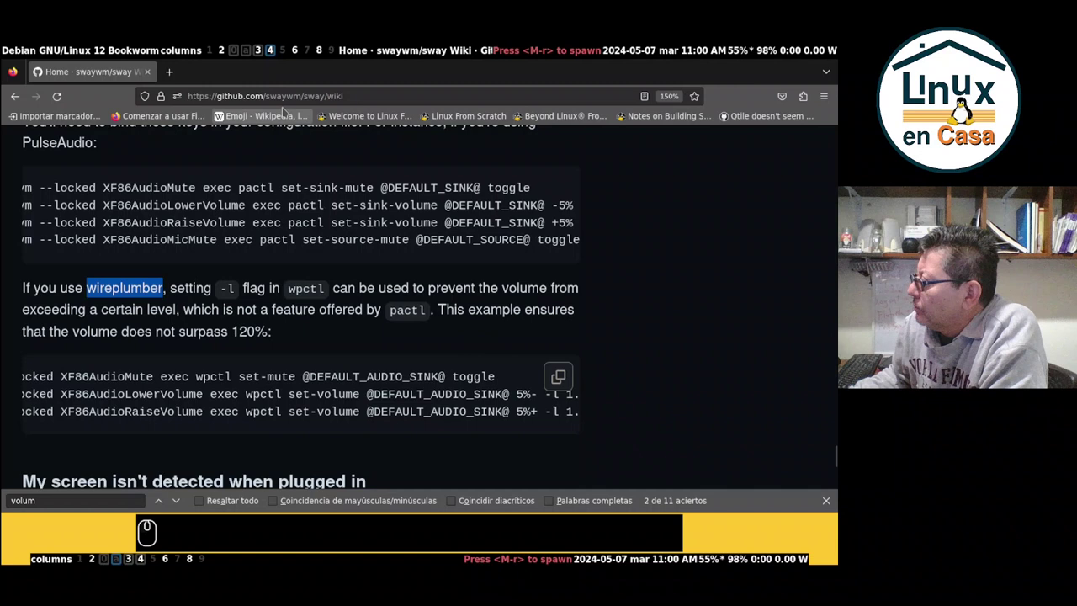